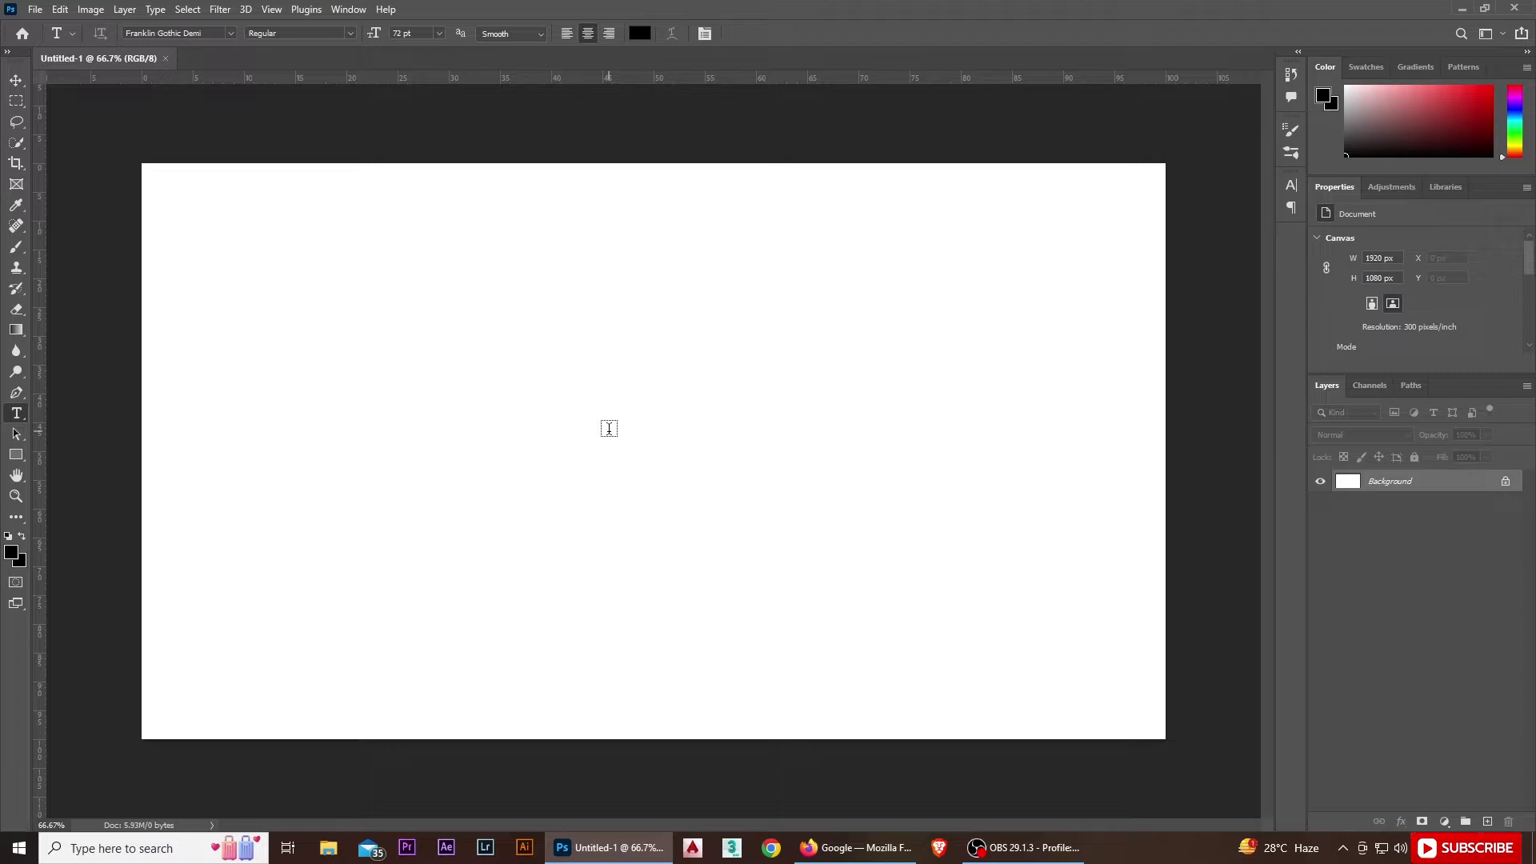
Enter a 72 pt Franklin Gothic Demi letter K and begin a free transform on it.
{"action": "key", "text": "k"}
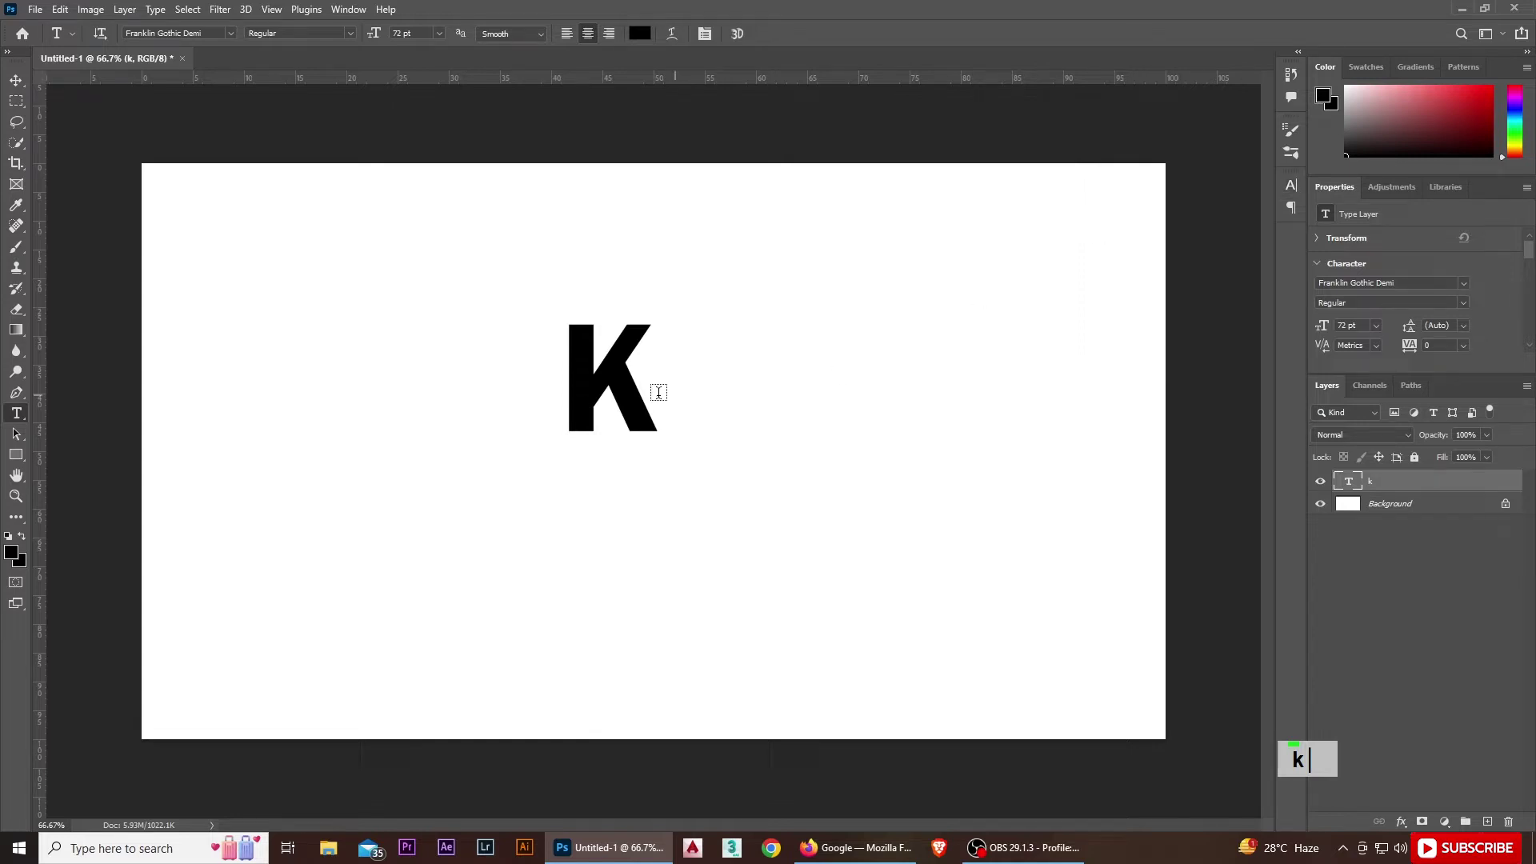
{"action": "key", "text": "ctrl+t"}
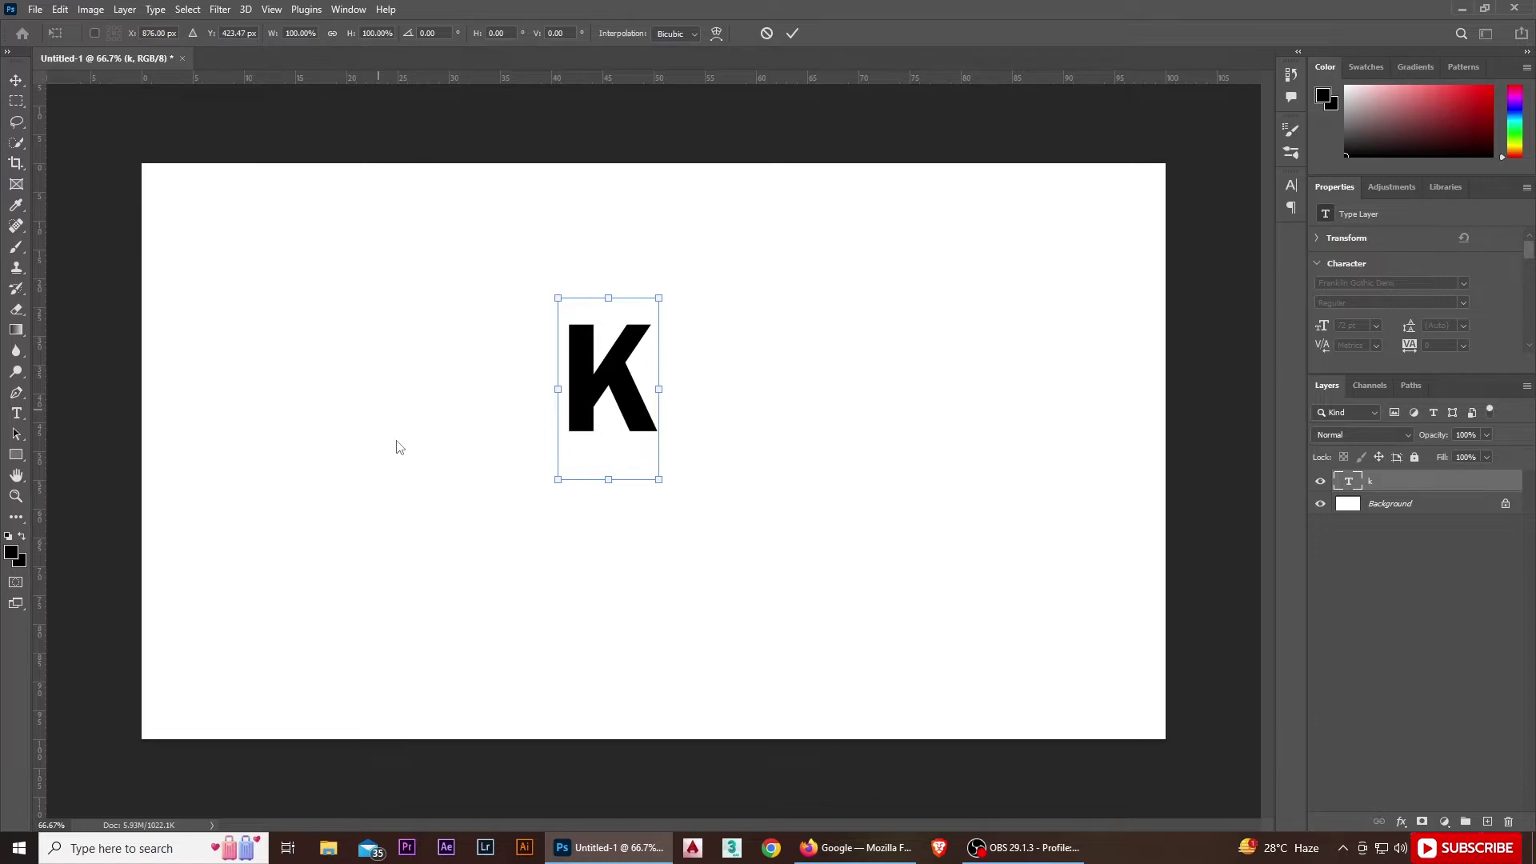
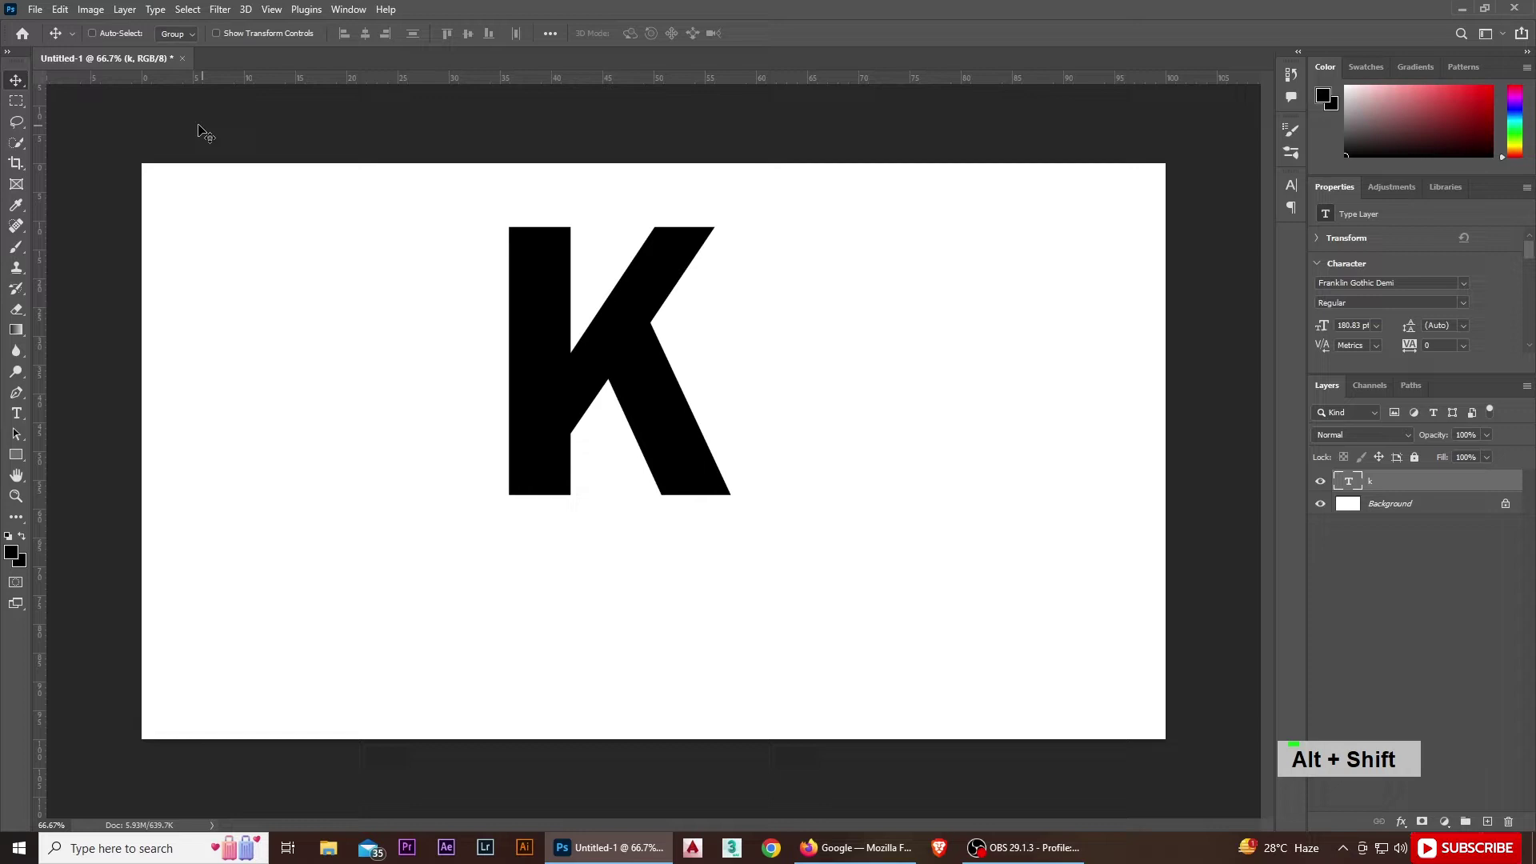
Lower the photo layer's opacity and begin a free transform to scale it around the K.
{"action": "left_click", "coordinate": [1428, 509]}
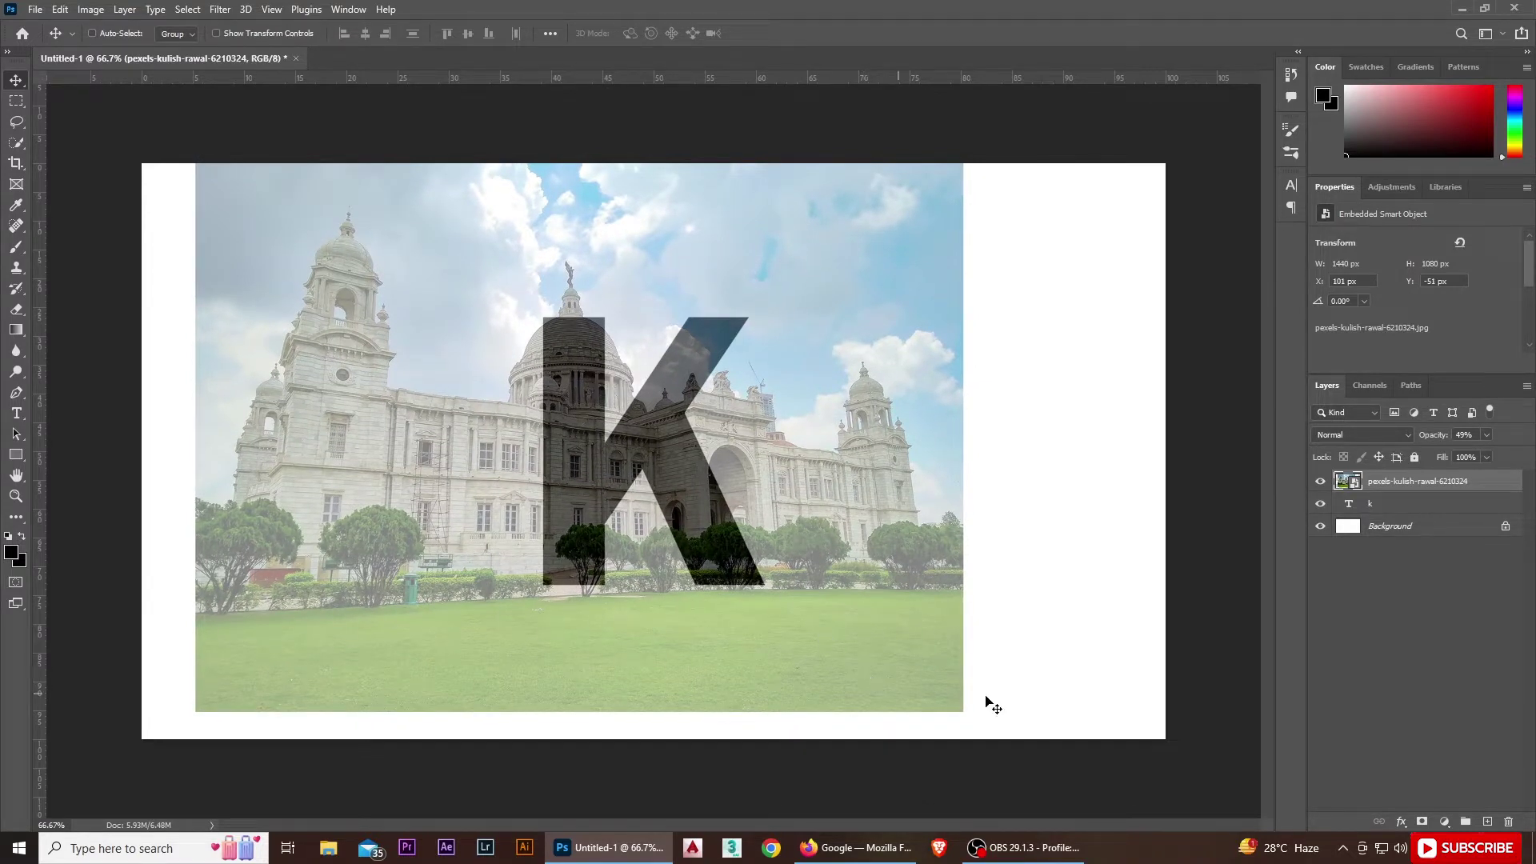
{"action": "key", "text": "ctrl+t"}
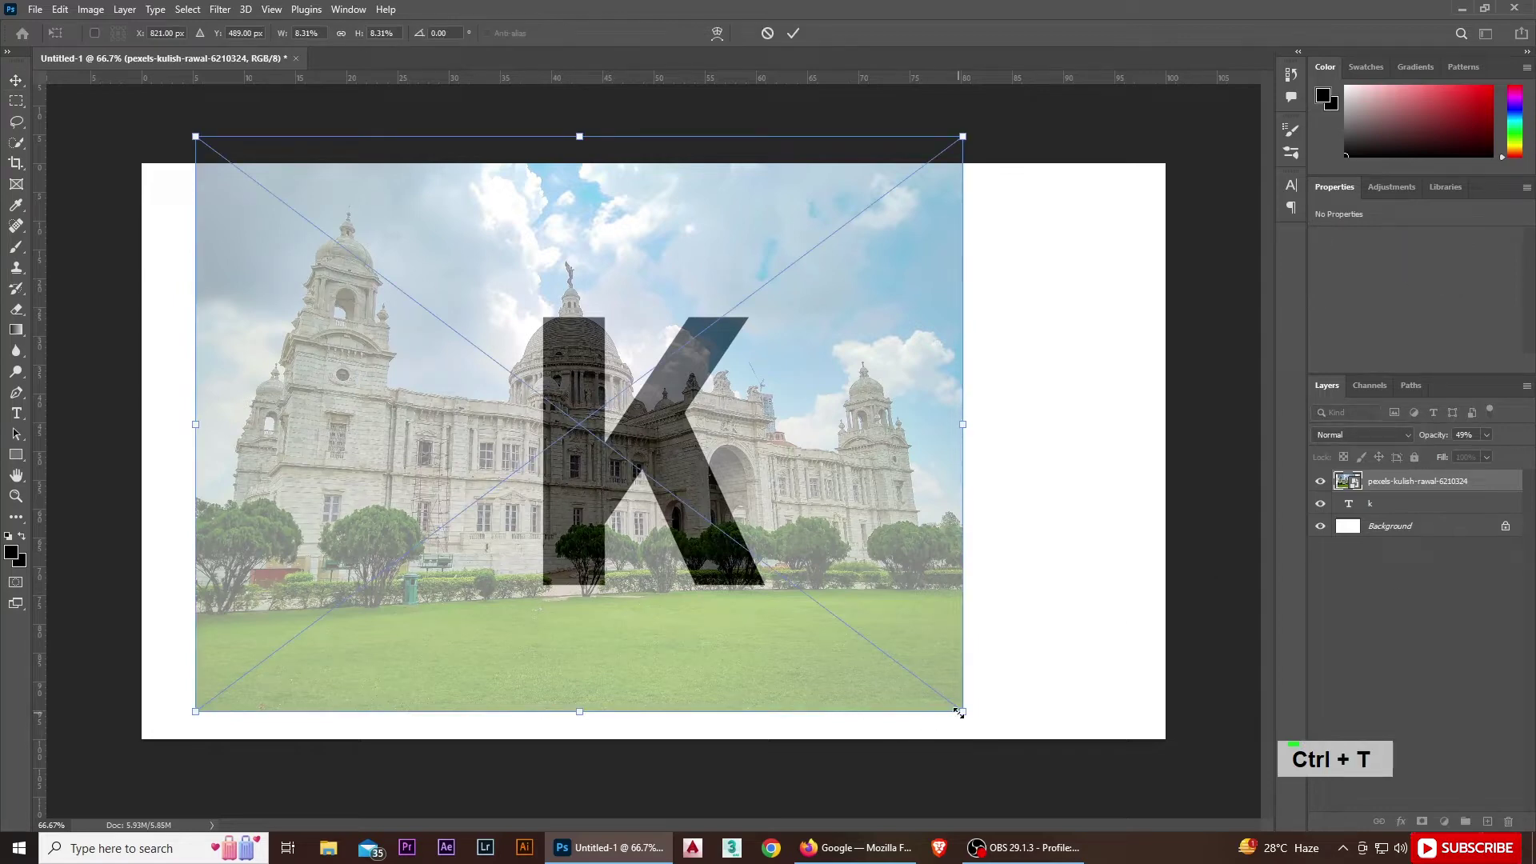
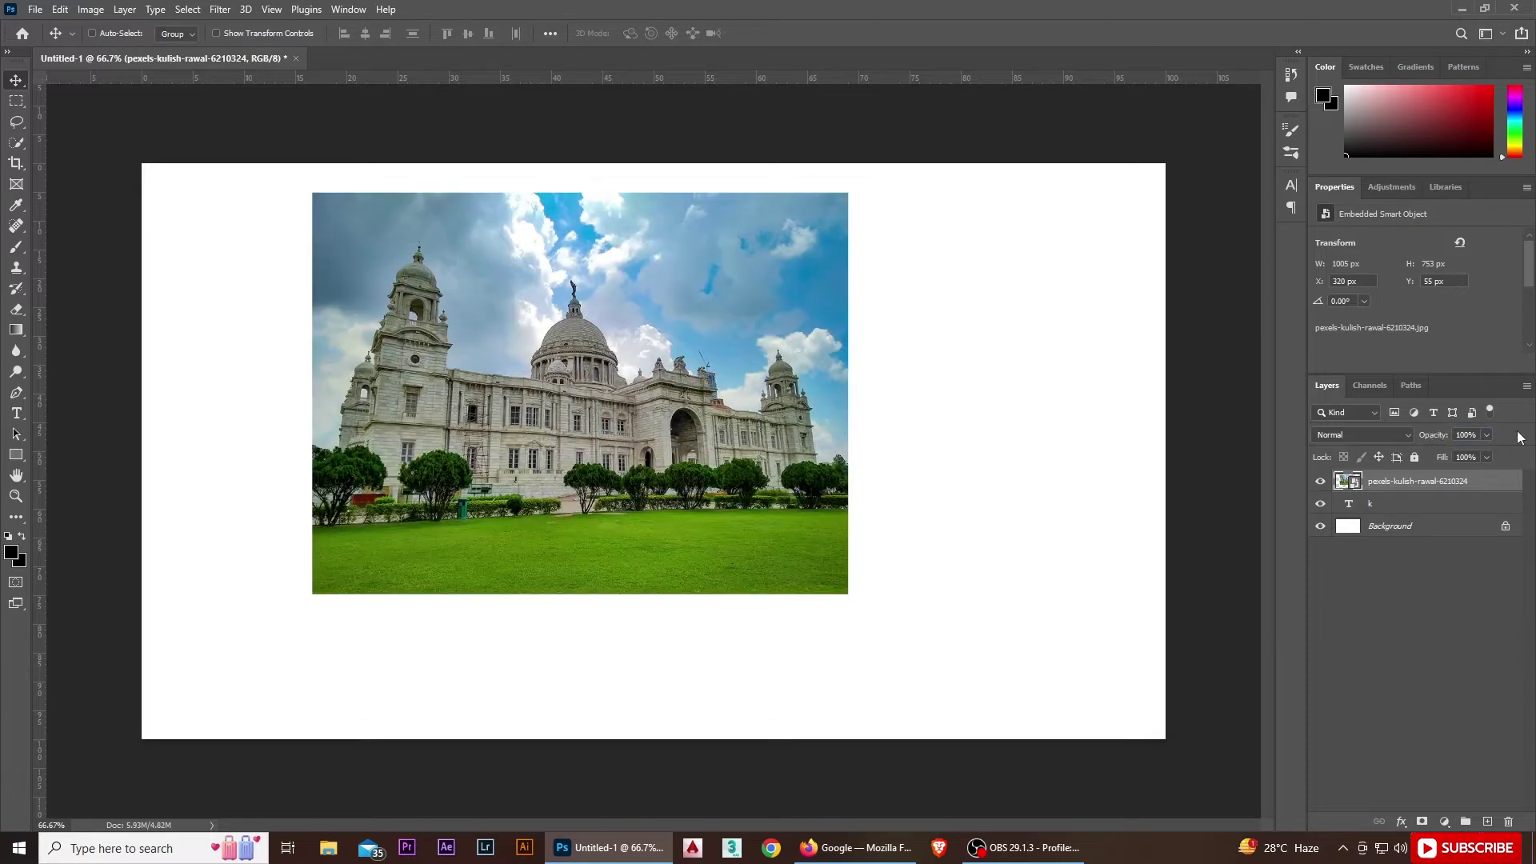
Clip the photo layer into the K and duplicate it with Ctrl+J.
{"action": "right_click", "coordinate": [1501, 496]}
{"action": "right_click", "coordinate": [1354, 506]}
{"action": "key", "text": "ctrl+j"}
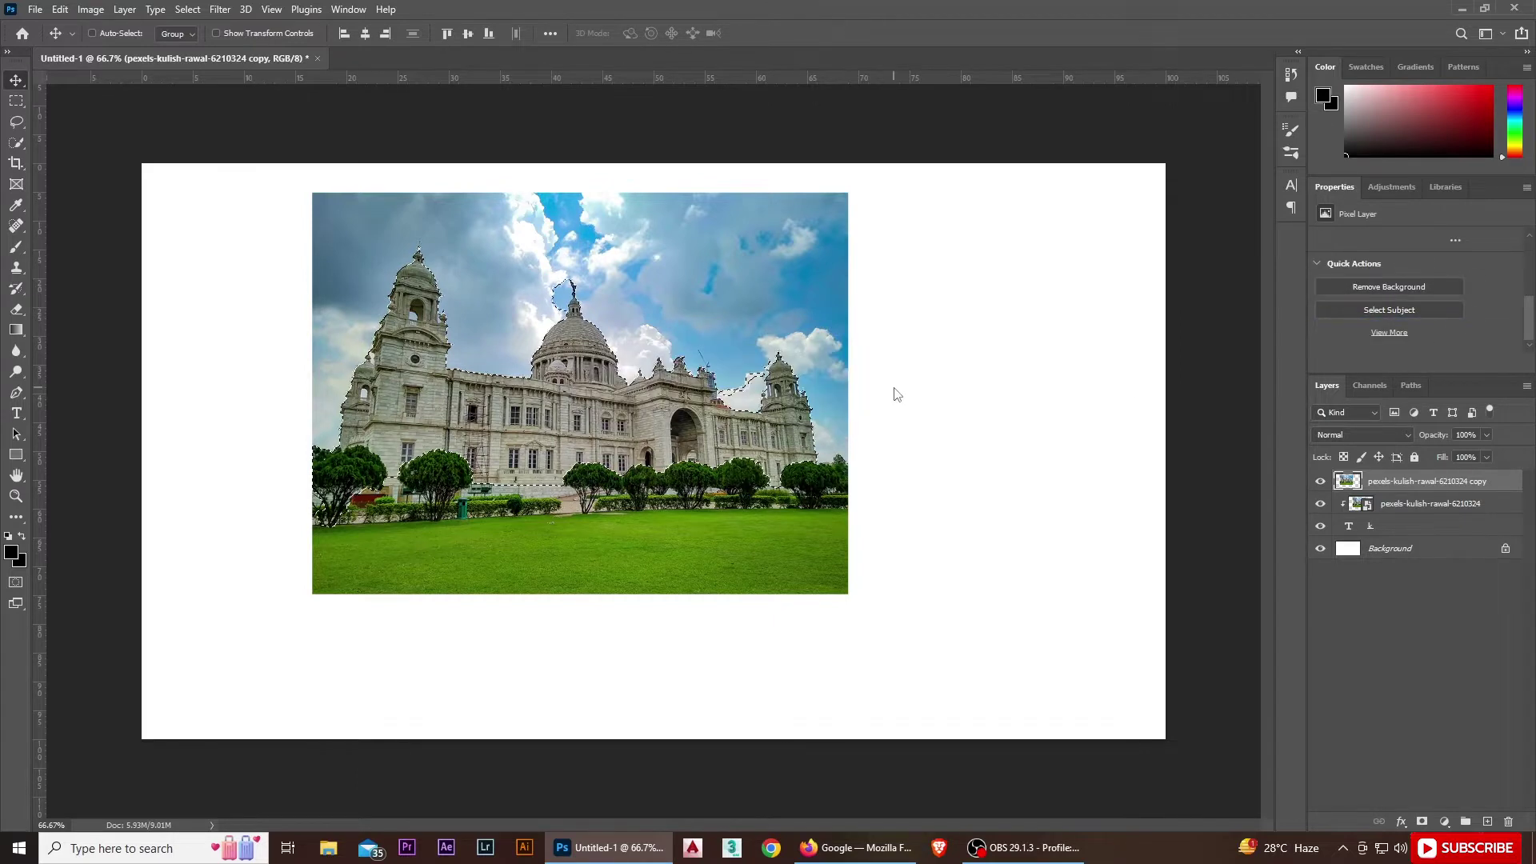
Scroll the view while the subject selection around the palace dome stays active.
{"action": "scroll", "scroll_direction": "up", "scroll_amount": 3}
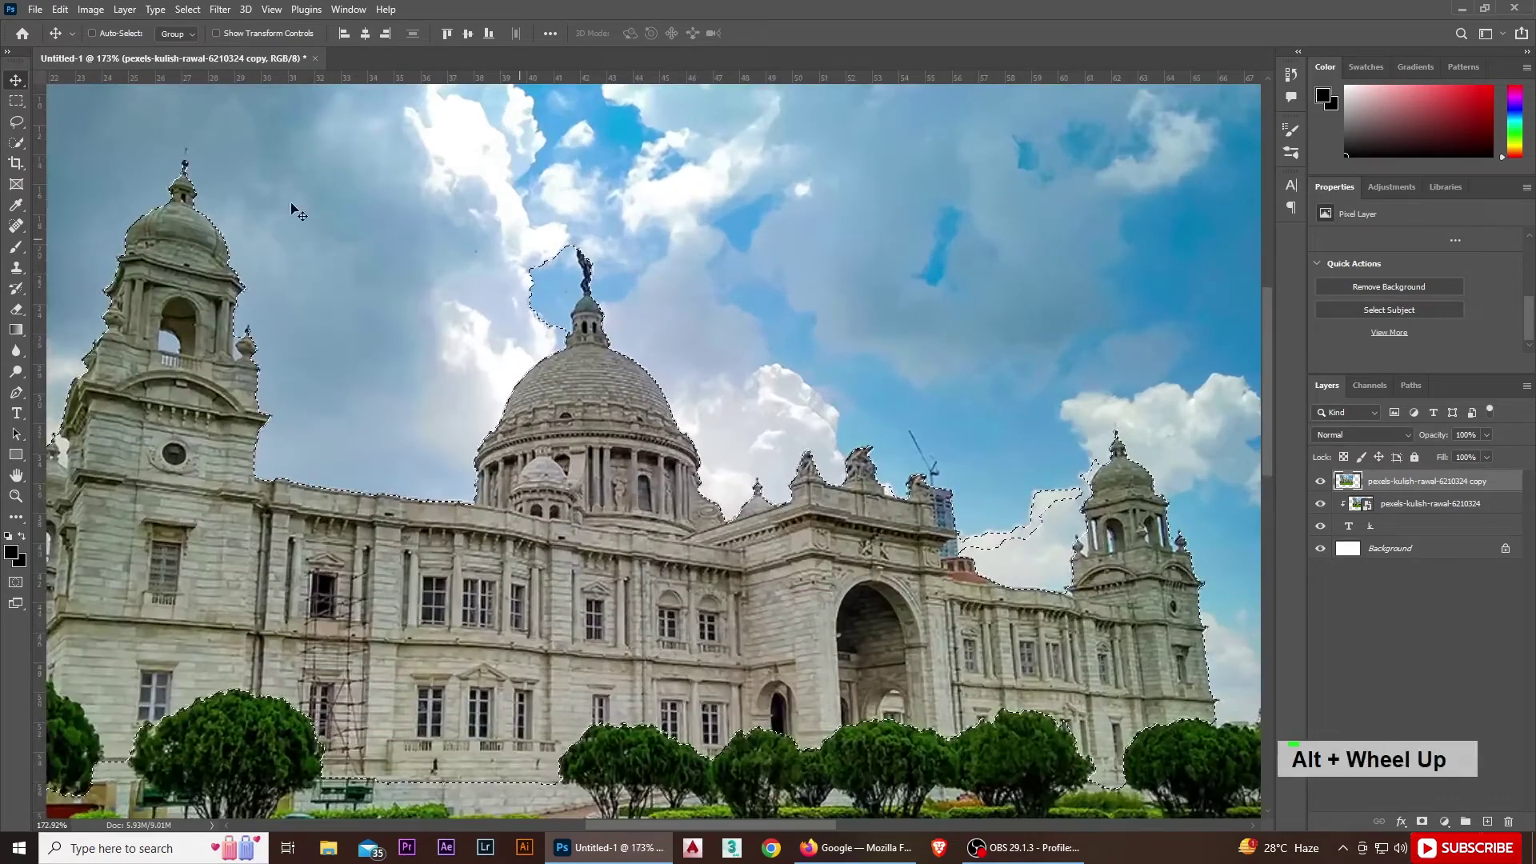
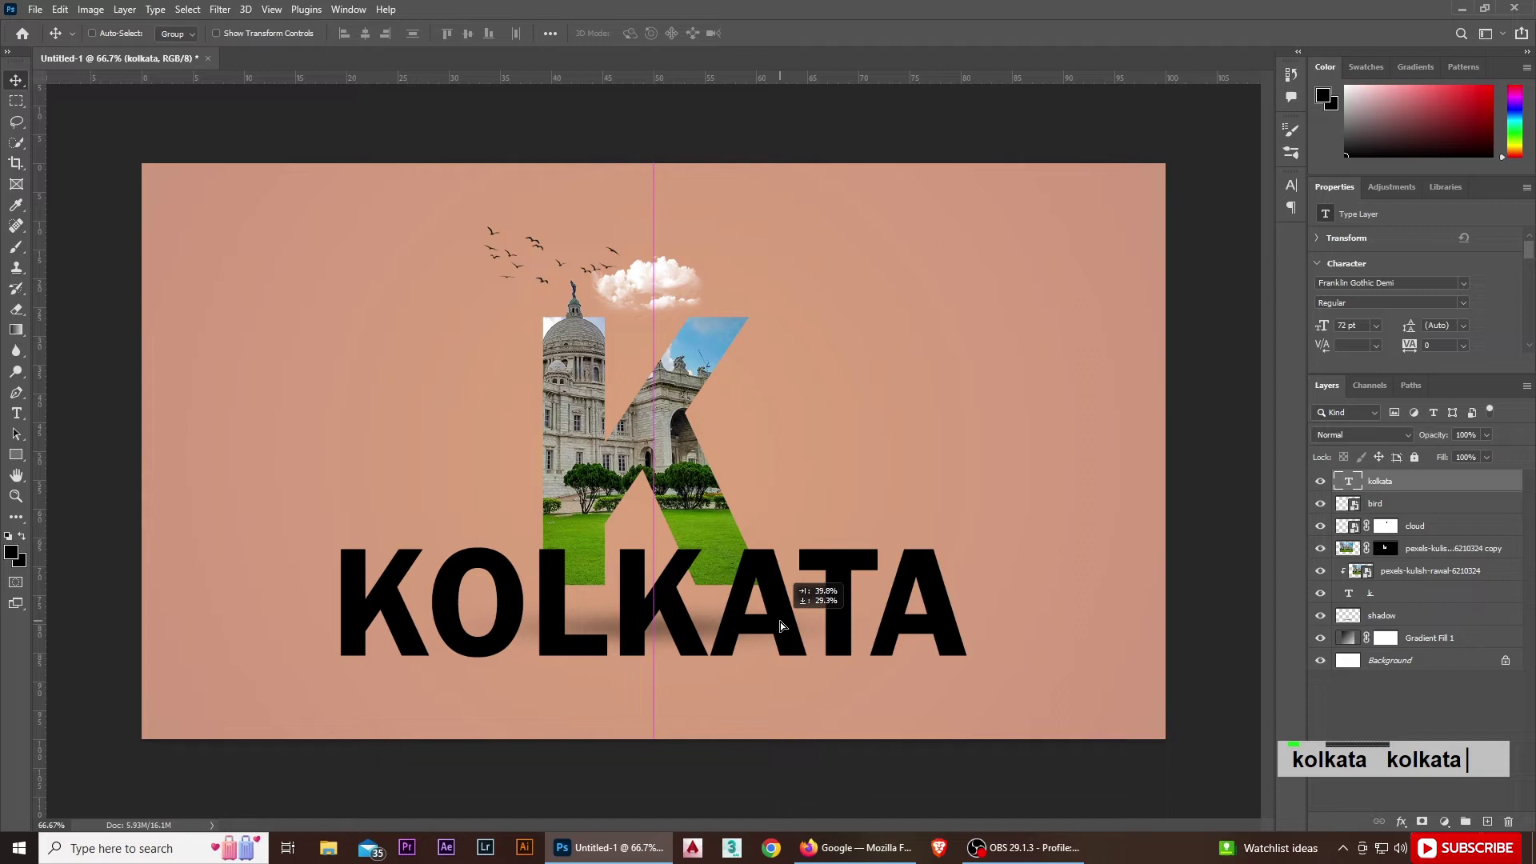
Begin a free transform on the KOLKATA text to shrink it beneath the K.
{"action": "key", "text": "ctrl+t"}
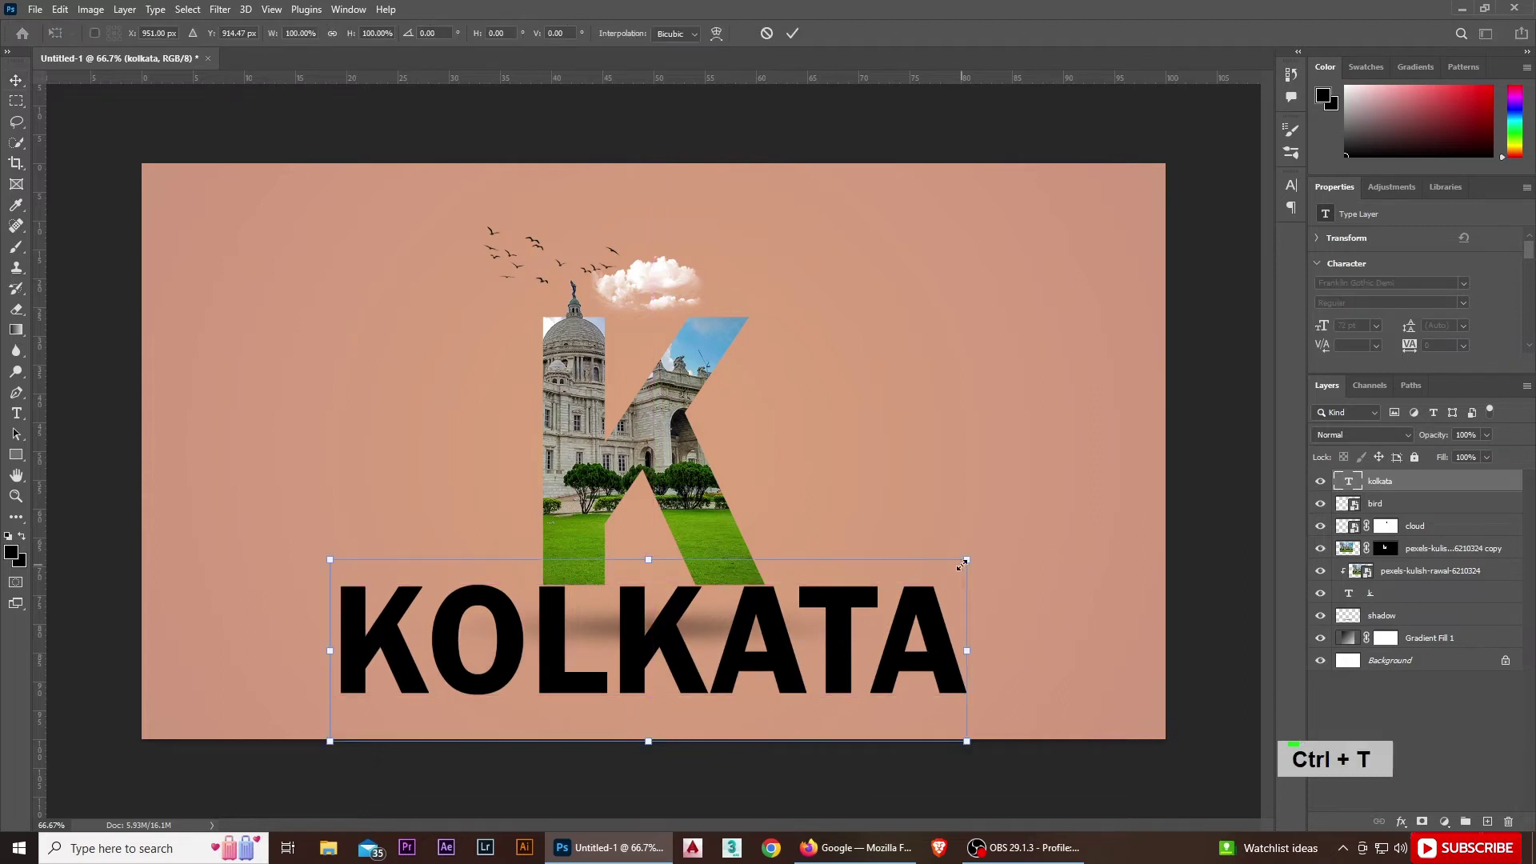
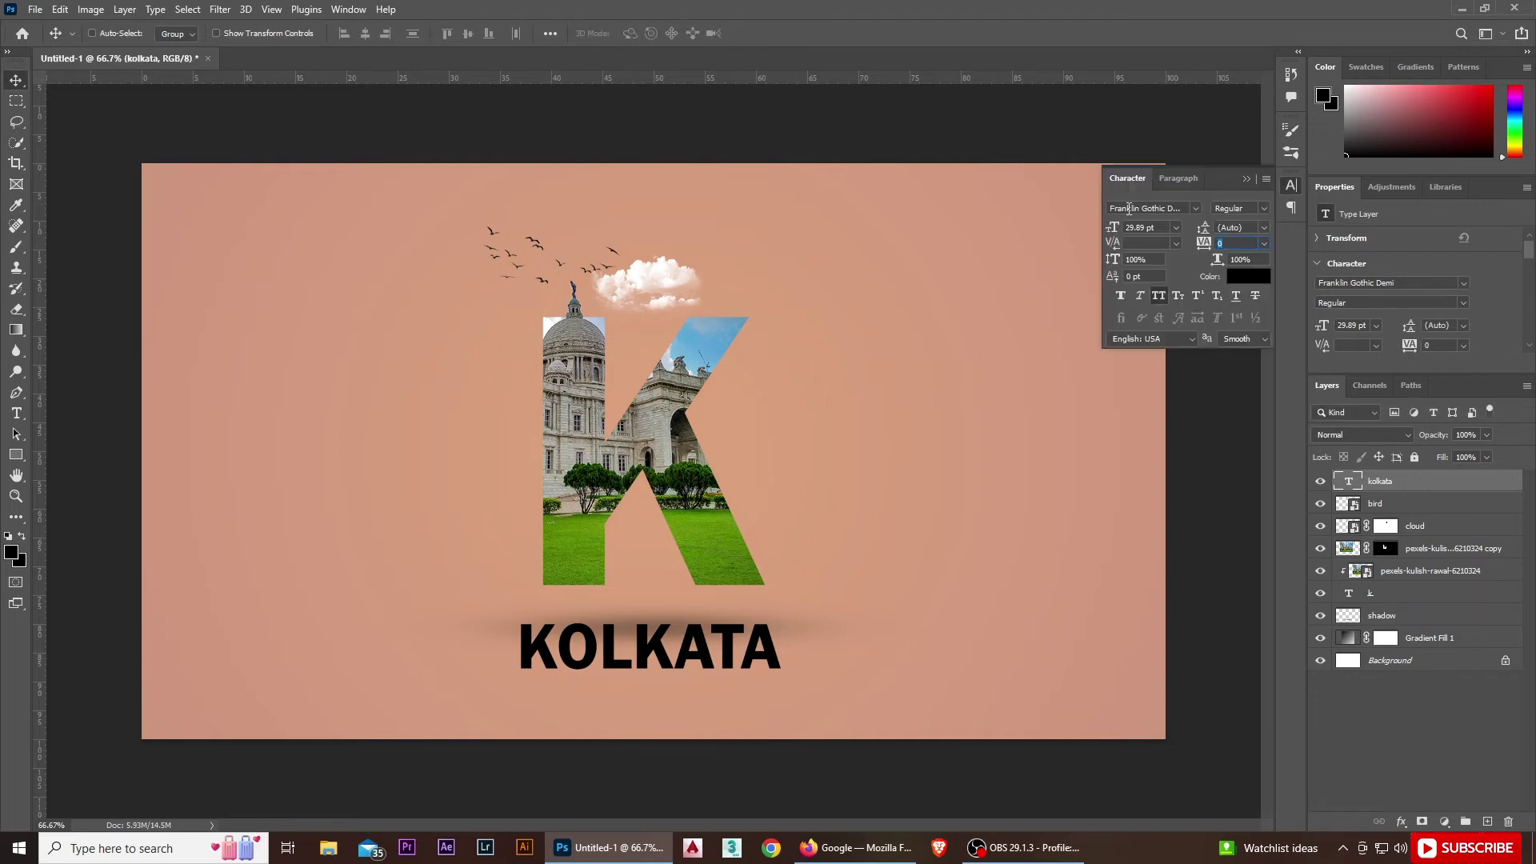
Set KOLKATA's tracking to 1000 for widely spaced letters.
{"action": "key", "text": "ctrl+a"}
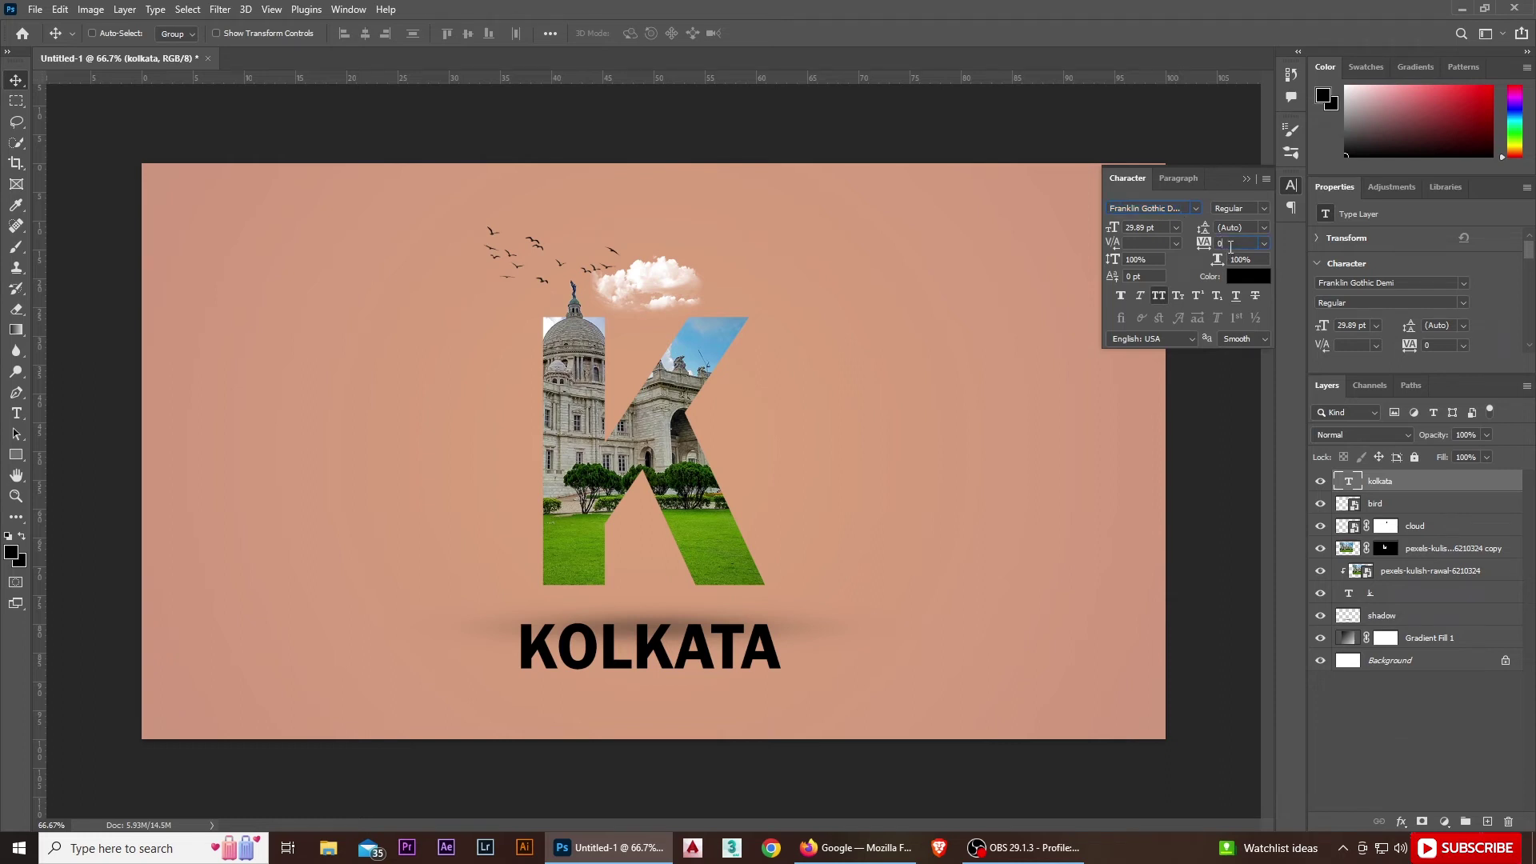
{"action": "type", "text": "1000"}
{"action": "key", "text": "Return"}
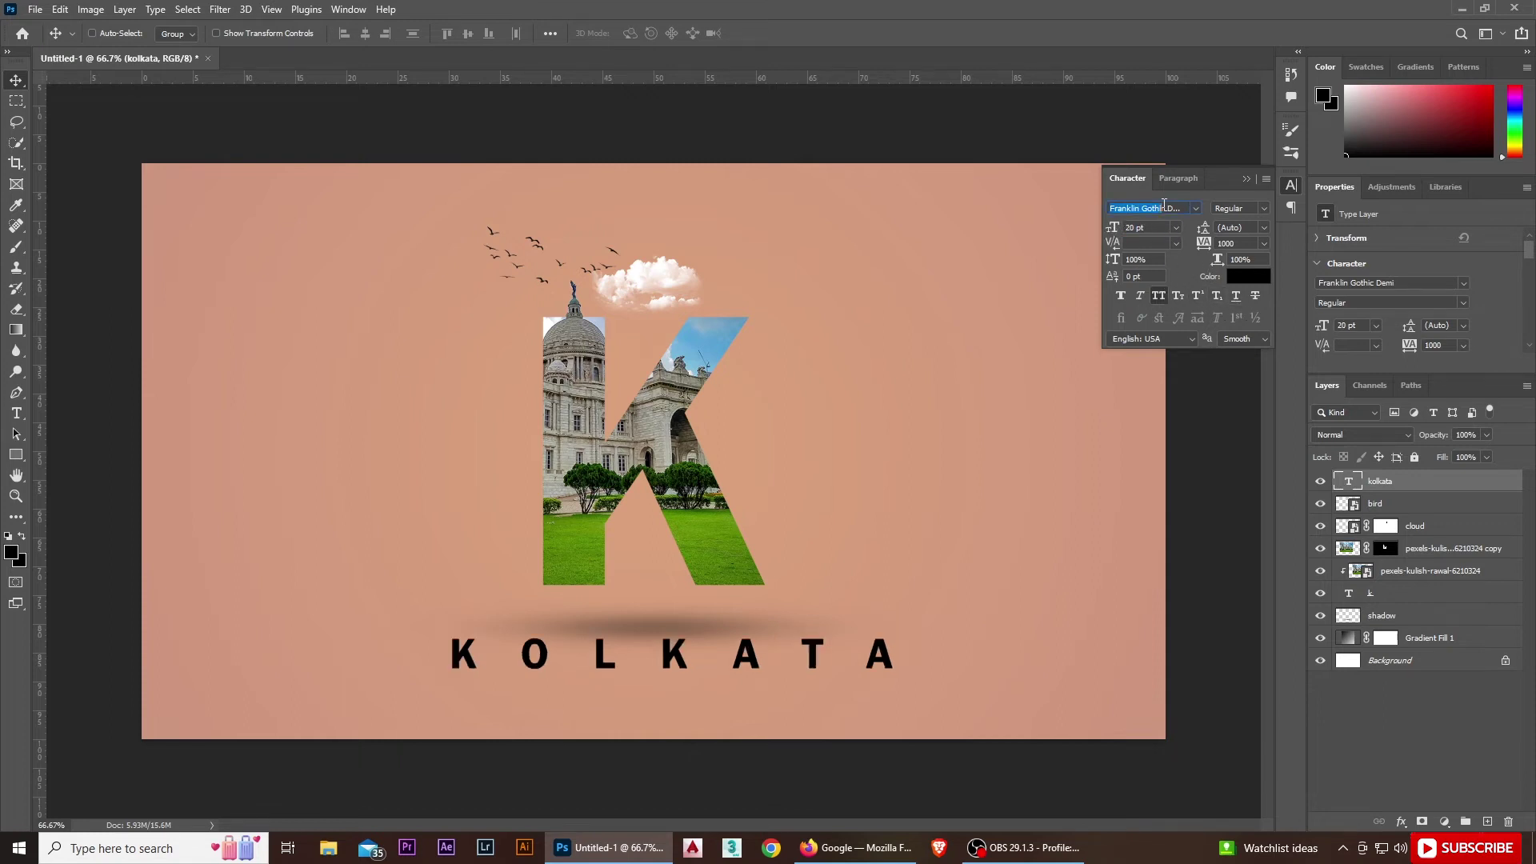
Change KOLKATA to Bebas Neue at about 15 pt.
{"action": "key", "text": "ctrl+a"}
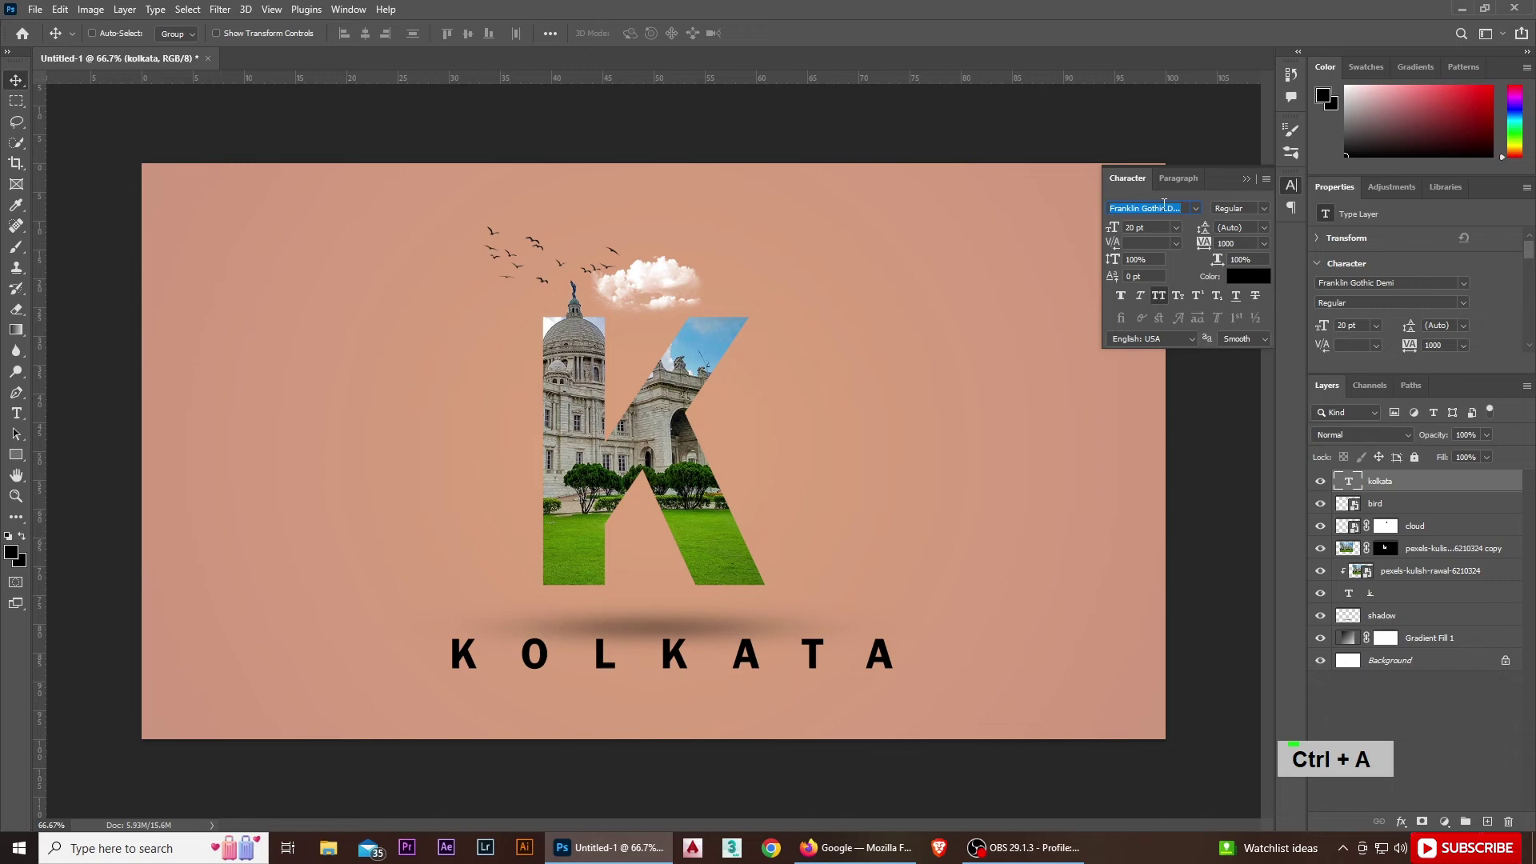
{"action": "type", "text": "beb"}
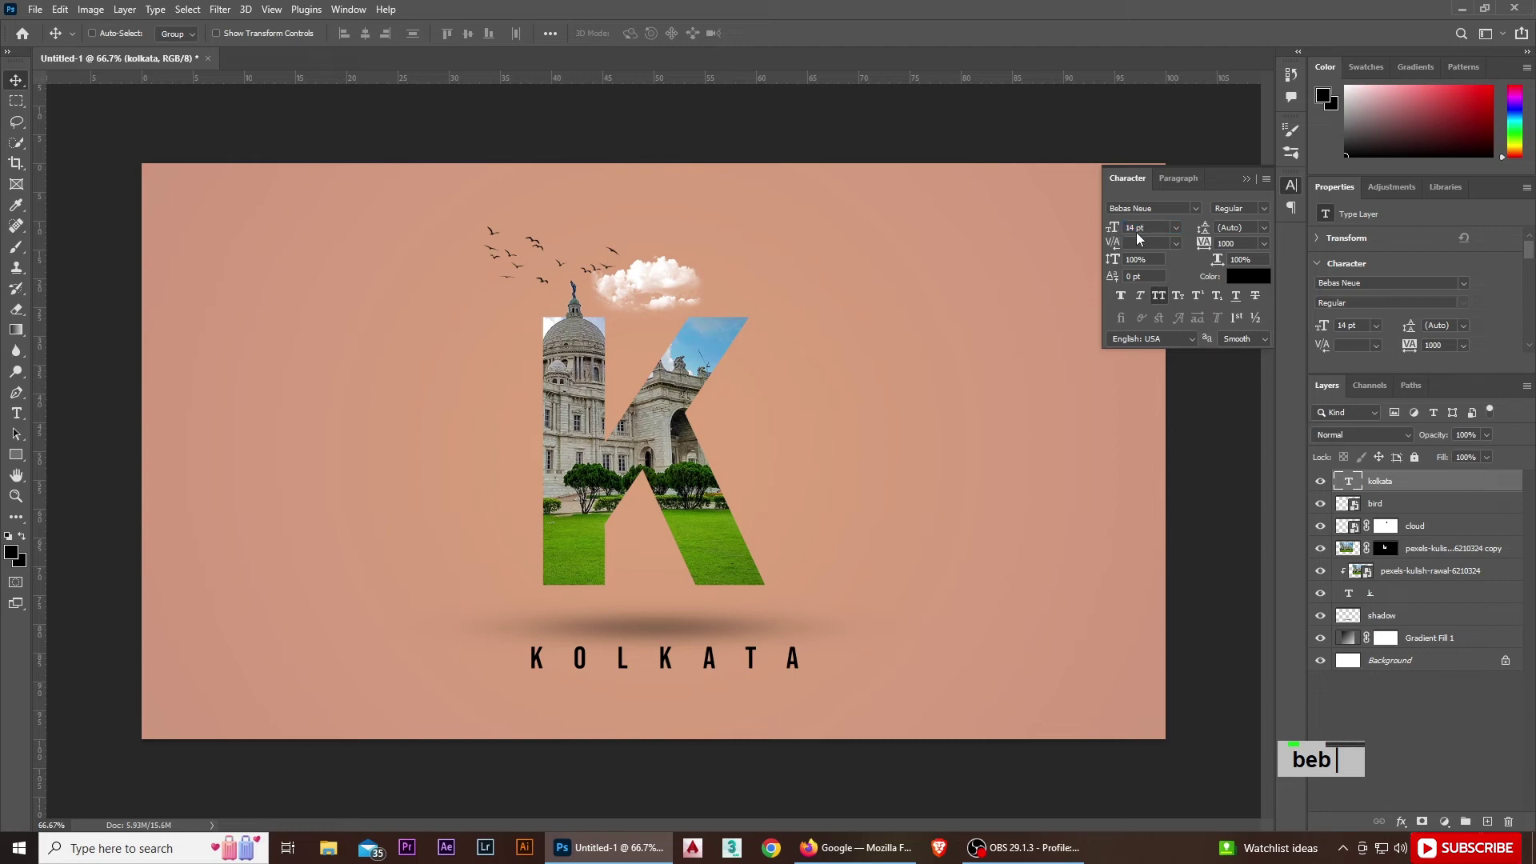
{"action": "type", "text": "beb"}
{"action": "key", "text": "Return"}
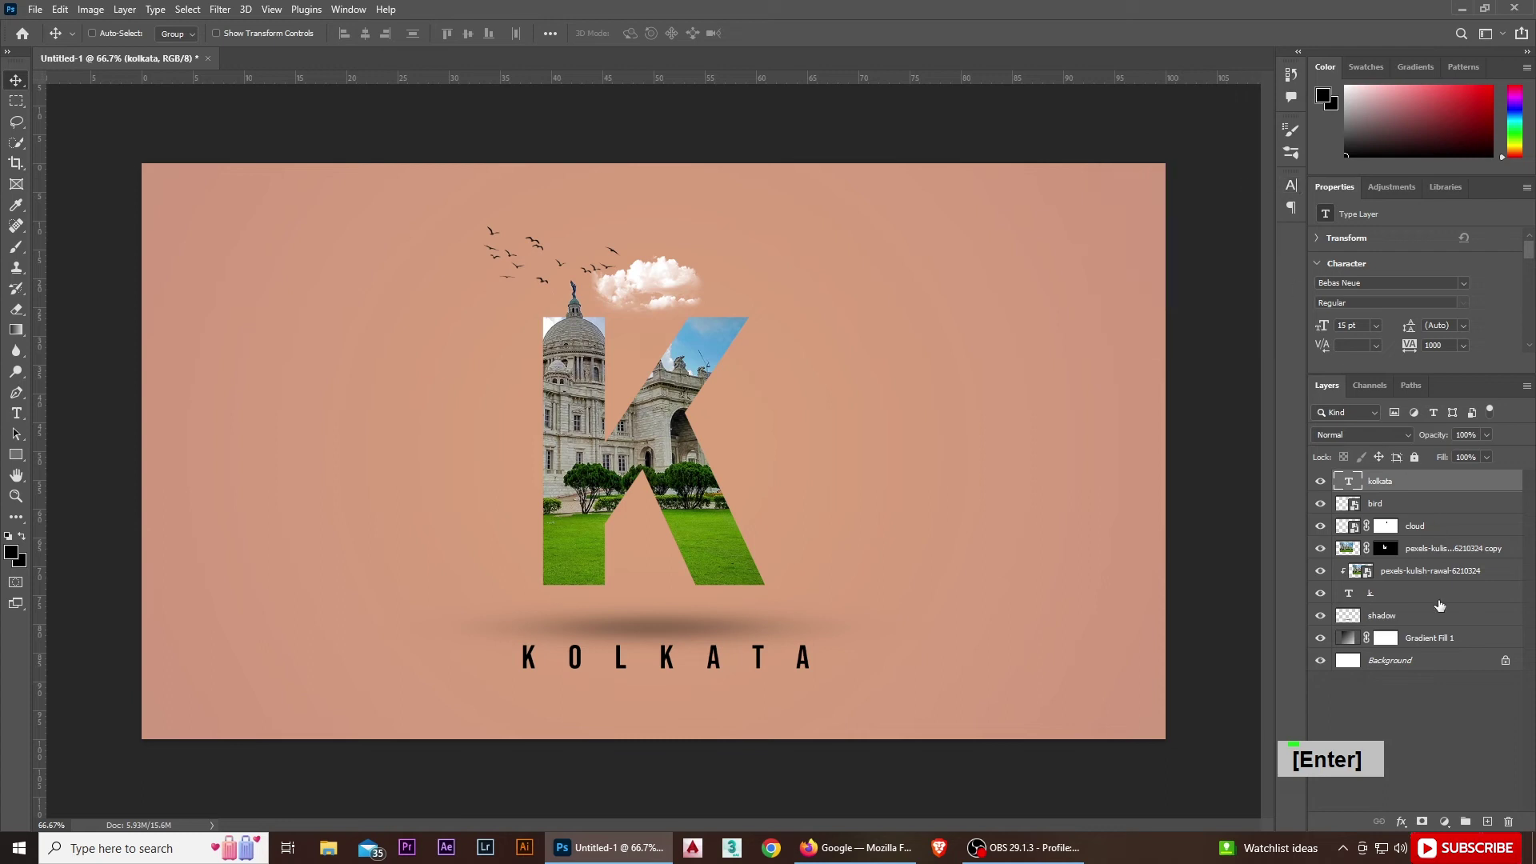
Add a 'city of joy' caption left of the K with tracking 0.
{"action": "left_click", "coordinate": [1435, 664]}
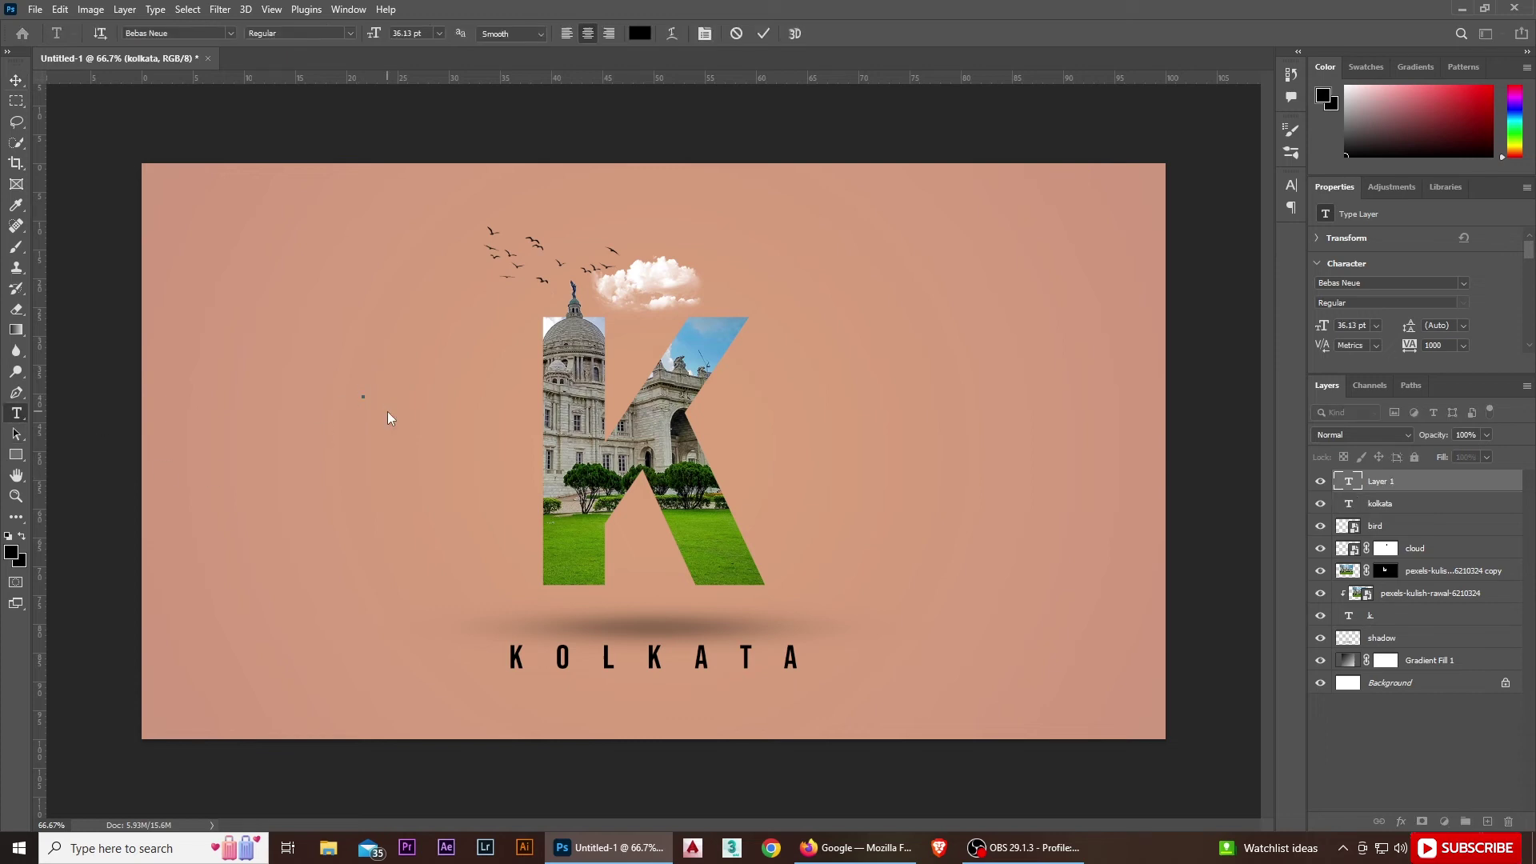
{"action": "type", "text": "city of joy"}
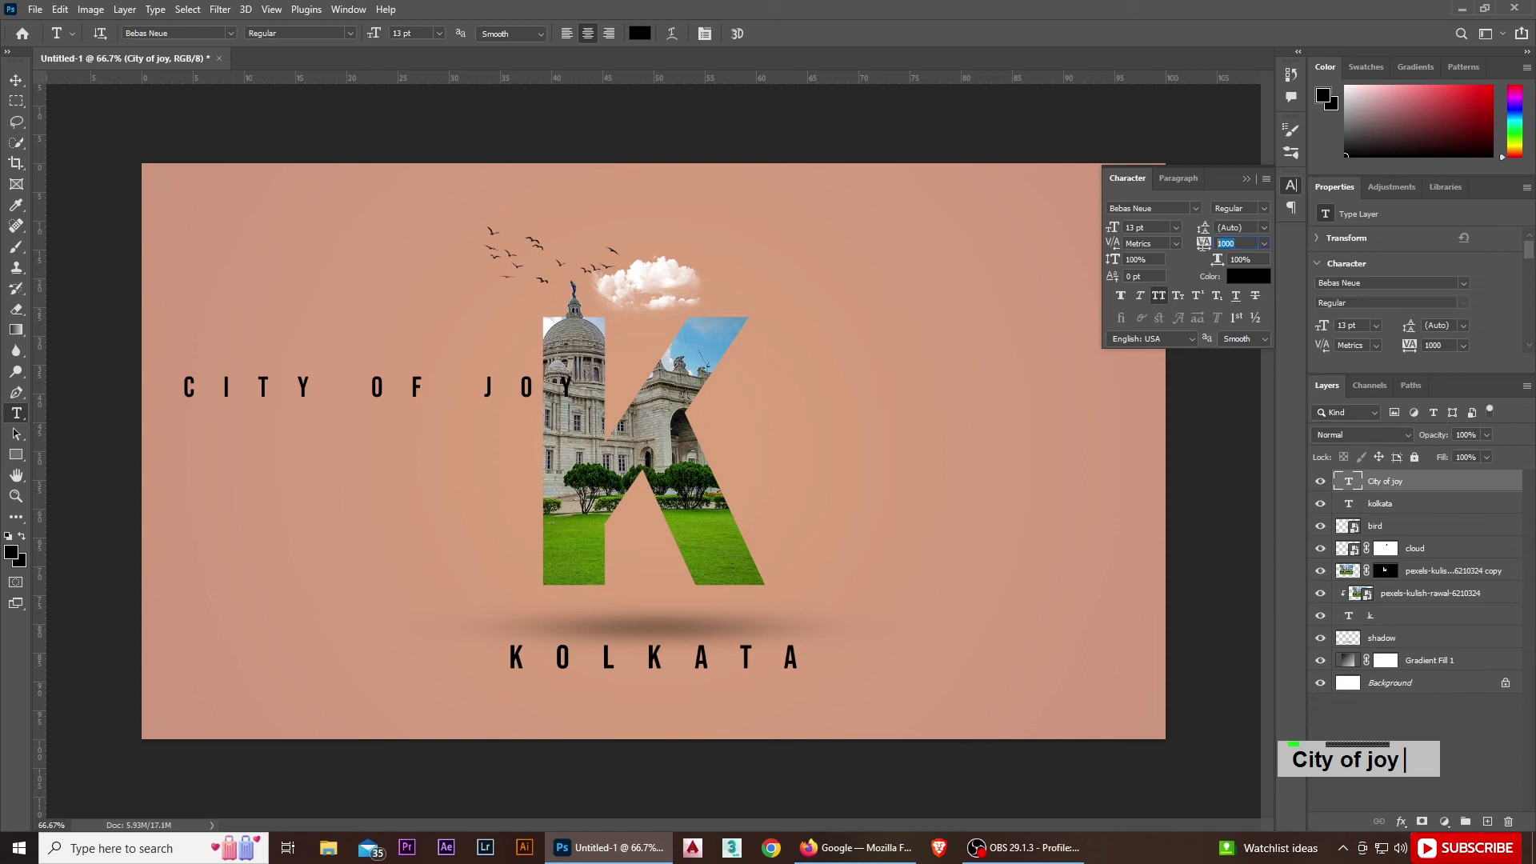
{"action": "type", "text": "0"}
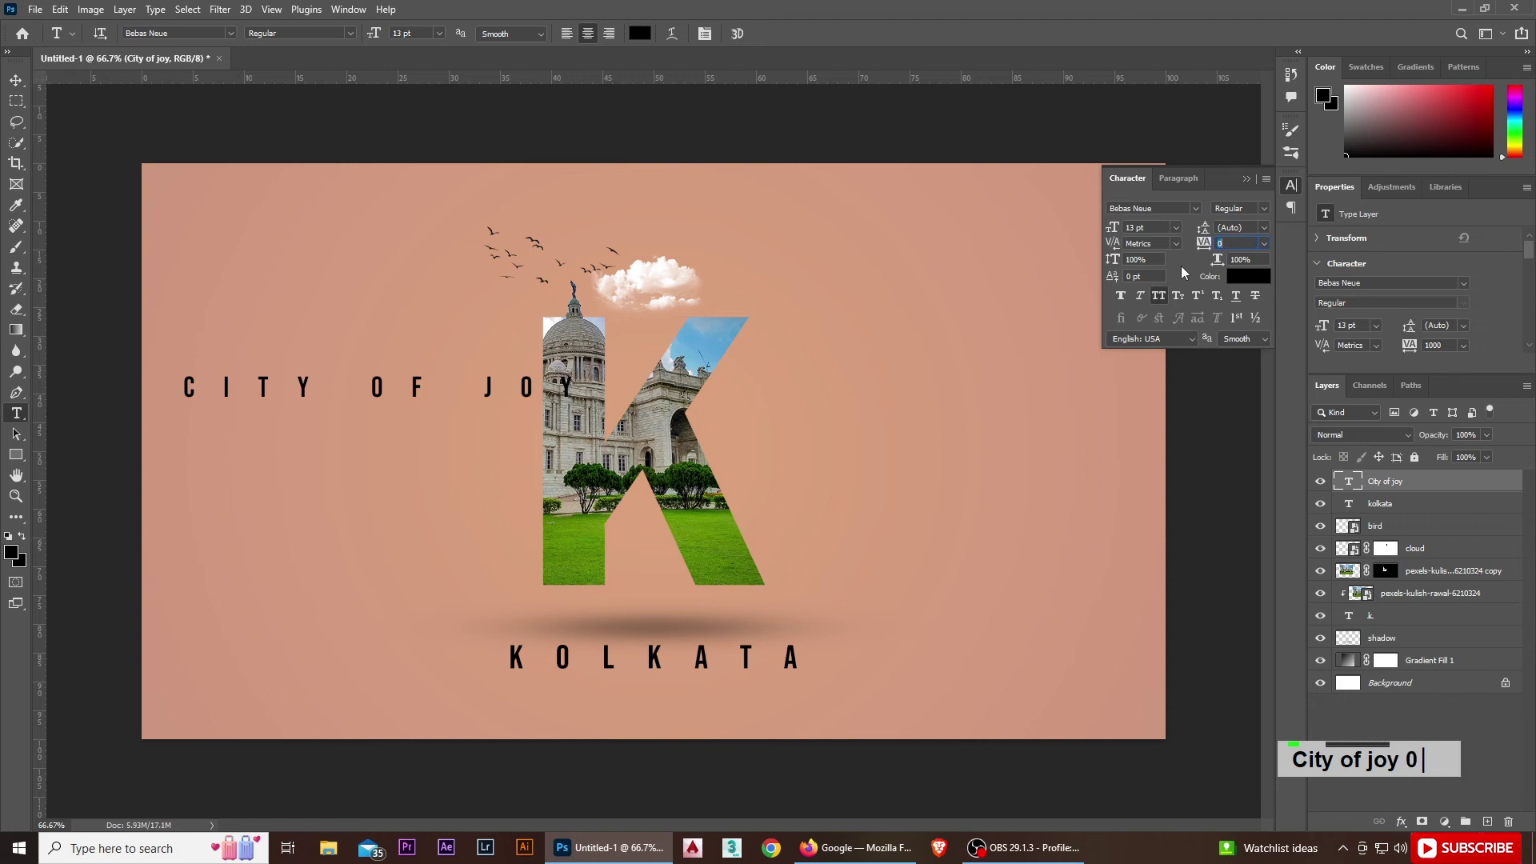
{"action": "key", "text": "Return"}
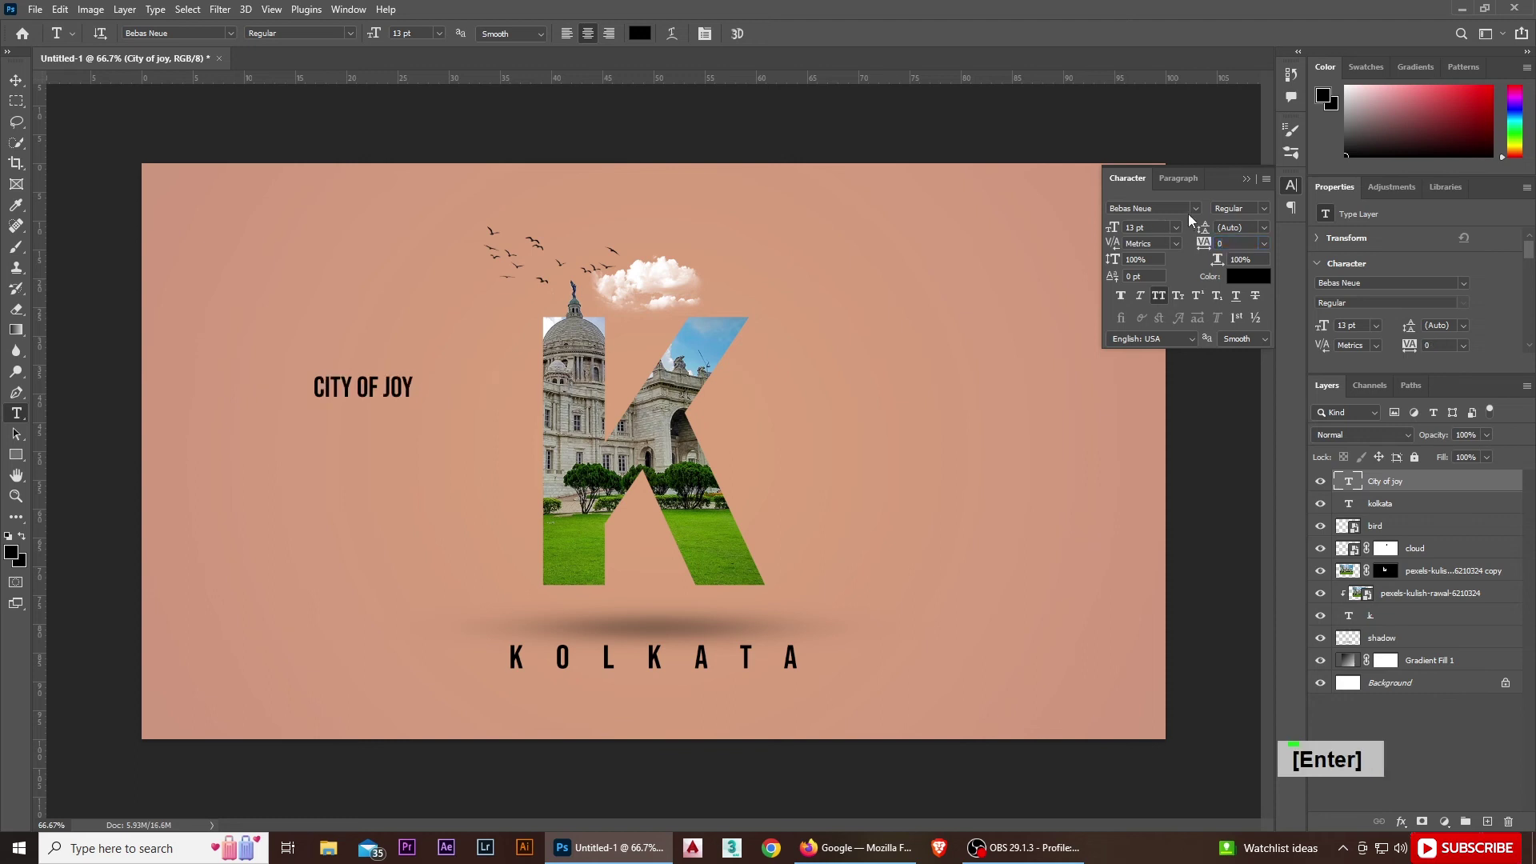